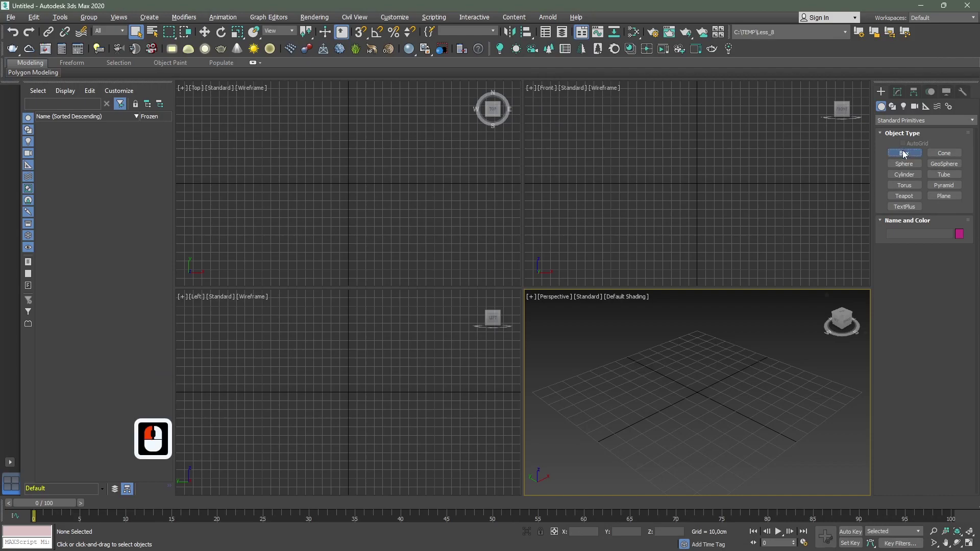
Draw a sphere beside the box and a teapot near the sphere in the Perspective viewport.
left_click_drag(672, 395, 722, 373)
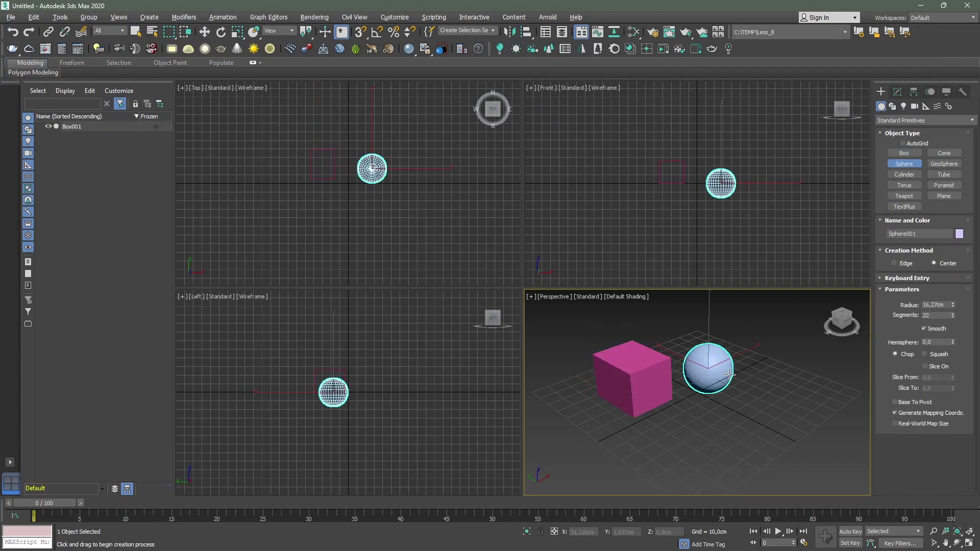
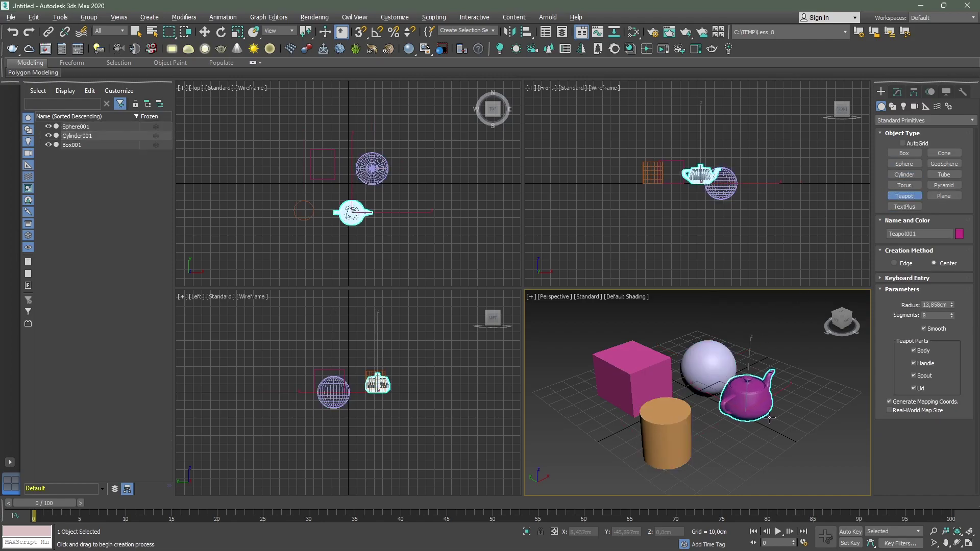
left_click_drag(769, 413, 803, 425)
End object creation and confirm the frozen grey cylinder cannot be picked.
right_click(803, 426)
left_click(803, 426)
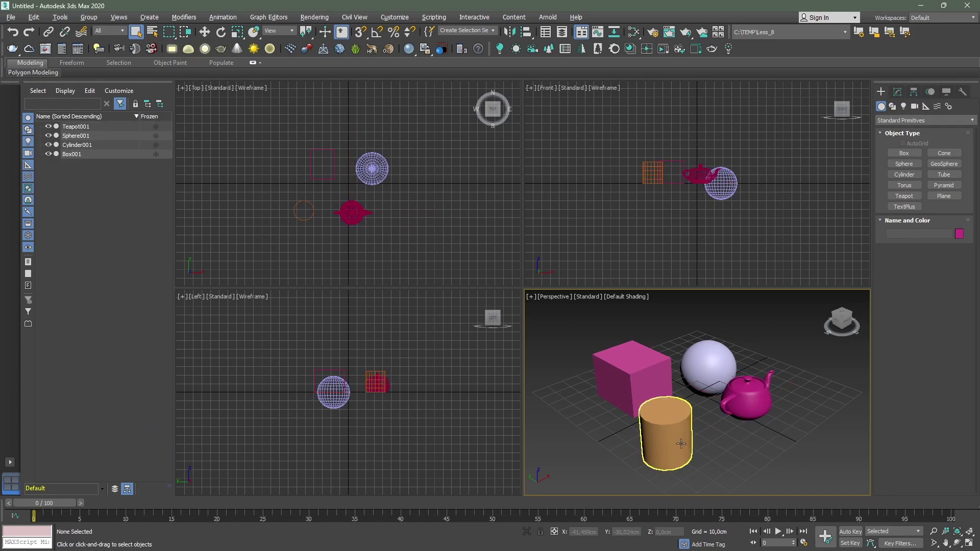
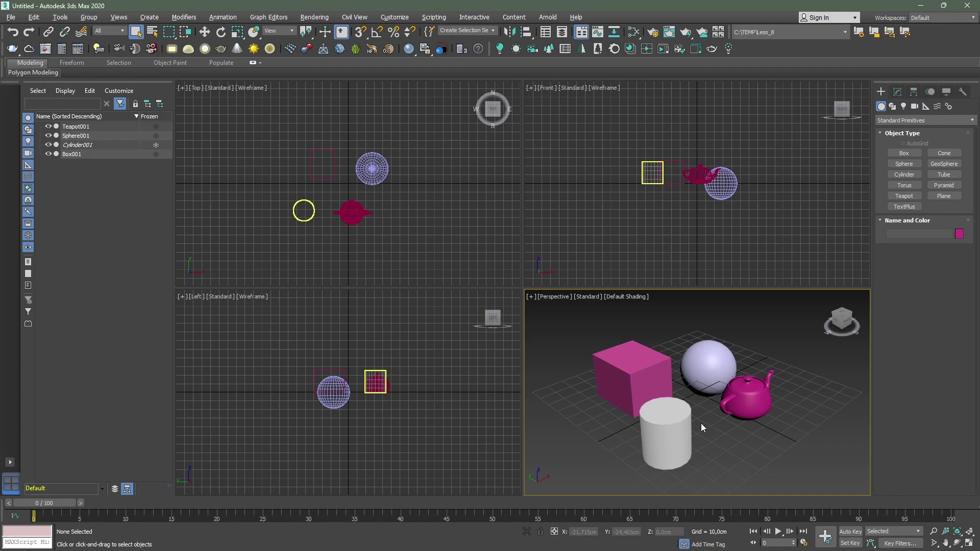
left_click(671, 439)
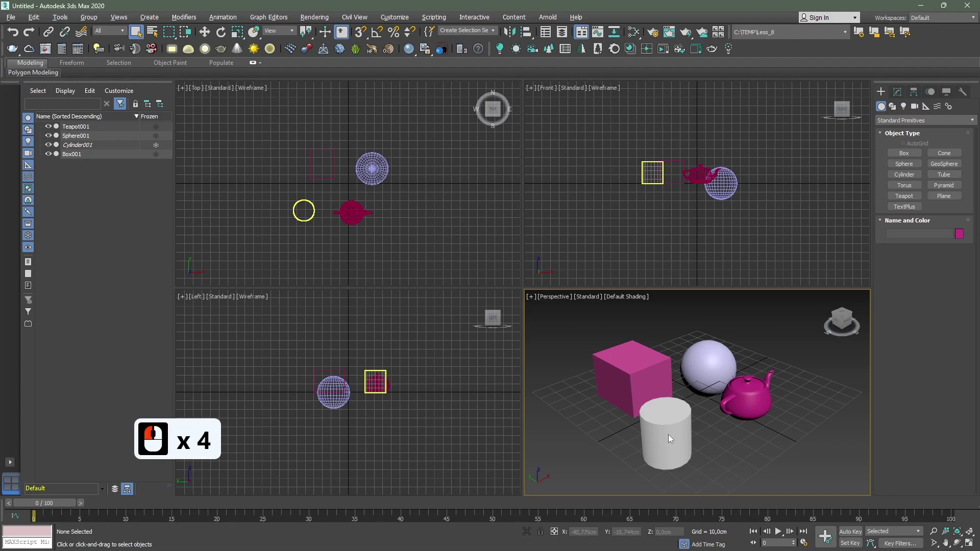
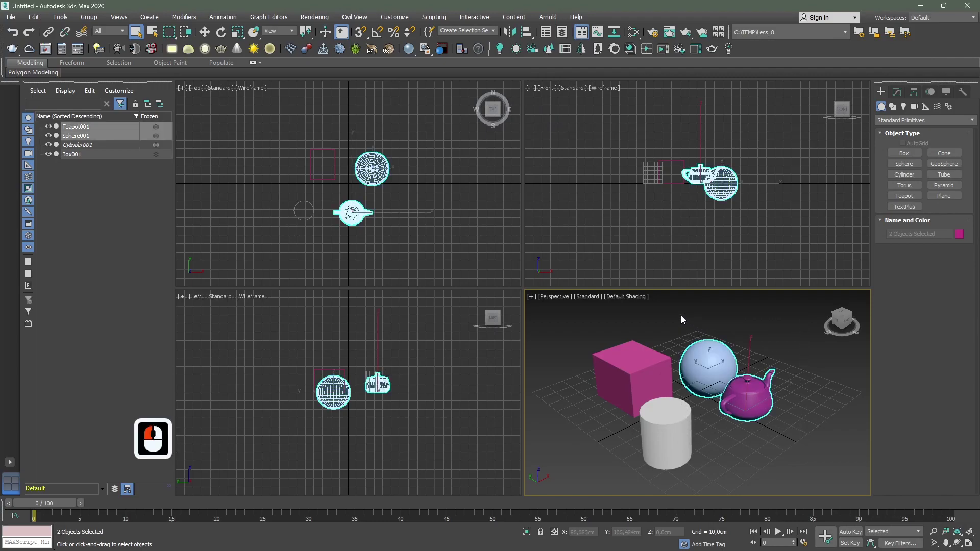
Freeze the selected sphere and teapot via the quad menu, then bring the menu back for Unfreeze All.
left_click_drag(708, 368, 709, 363)
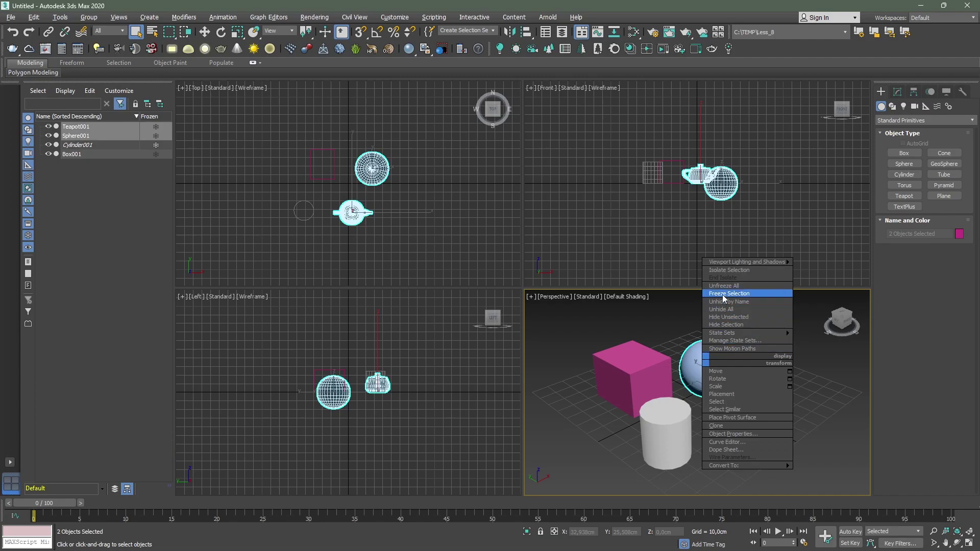
left_click_drag(726, 299, 797, 398)
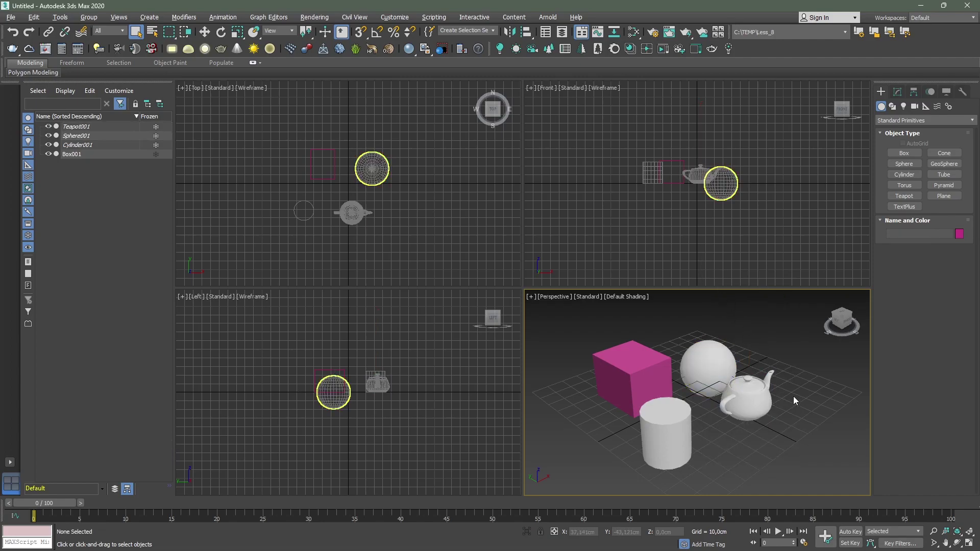
middle_click(747, 340)
right_click(747, 341)
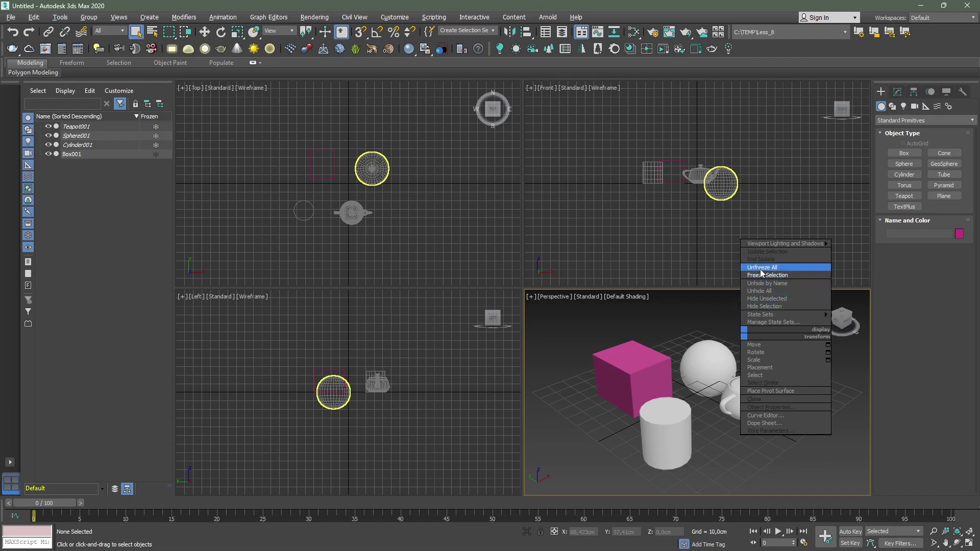